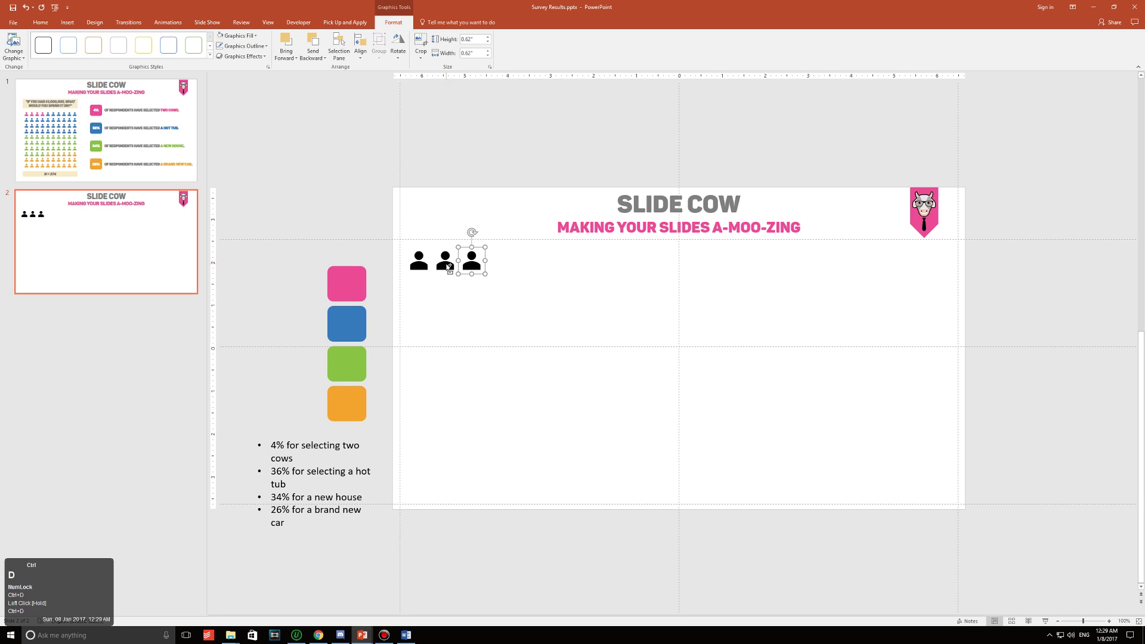
# Duplicate the person icon with Ctrl+D until a row of ten icons spans the slide.
pyautogui.press('ctrl+d')
pyautogui.press('ctrl+d')
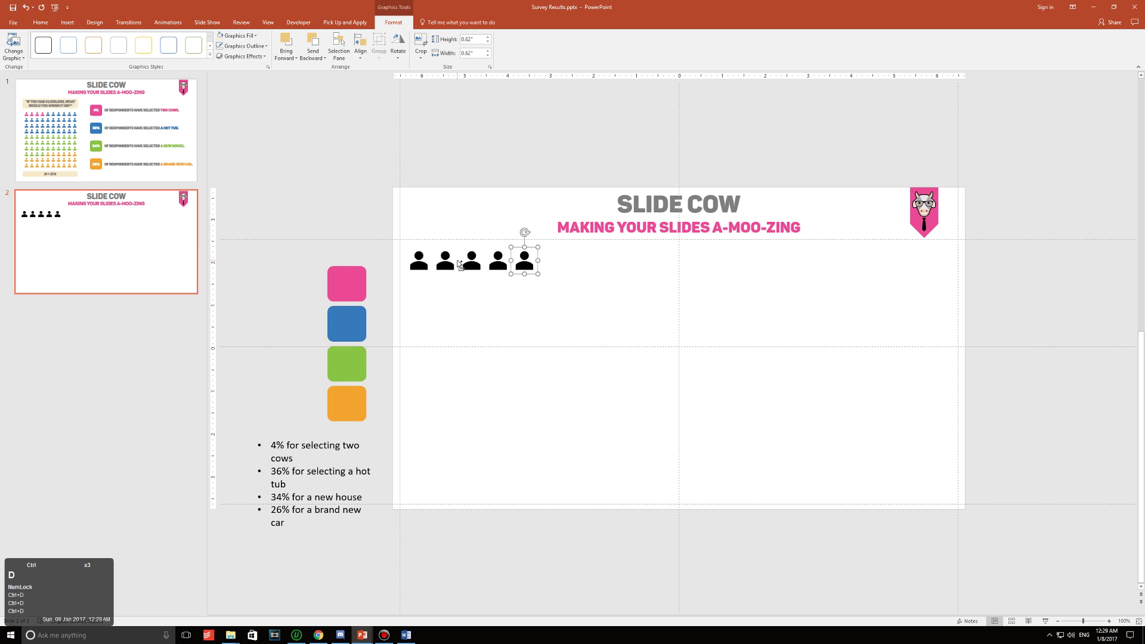
pyautogui.press('ctrl+d')
pyautogui.press('ctrl+d')
pyautogui.press('ctrl+d')
pyautogui.press('ctrl+d')
pyautogui.press('ctrl+d')
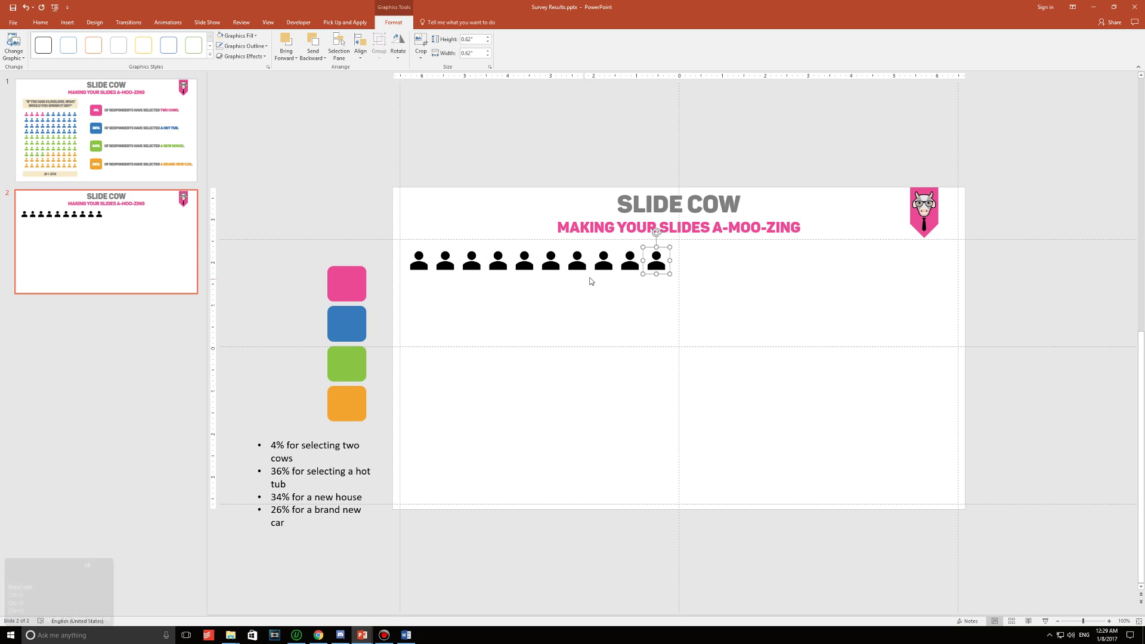
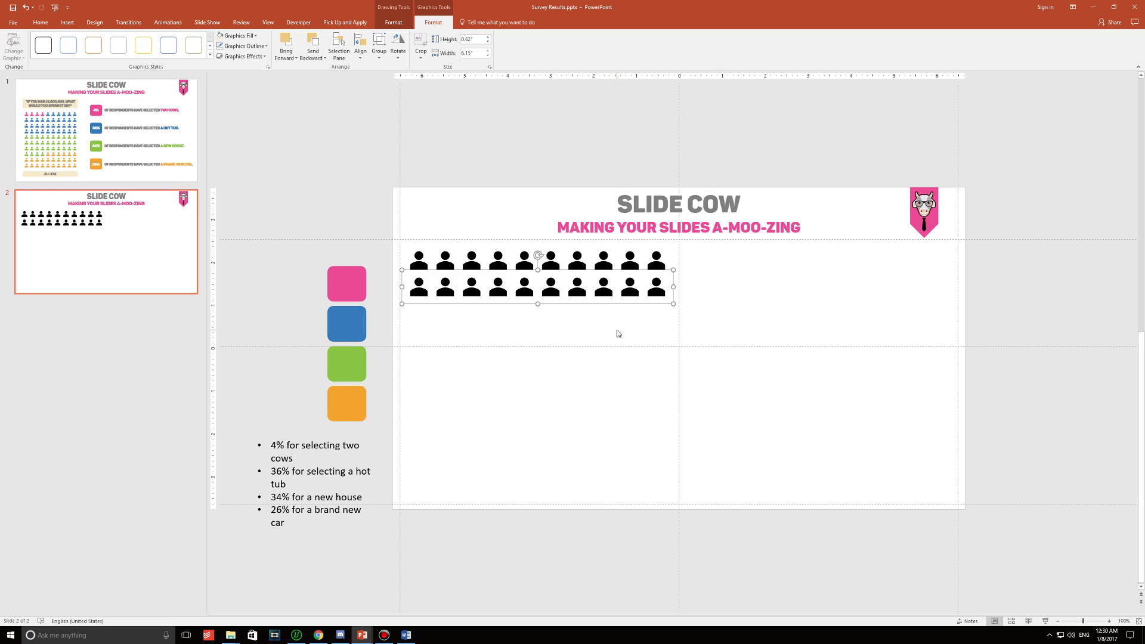
# Duplicate the two icon rows and drag the copy into place beneath them.
pyautogui.press('ctrl+Num_Lock')
pyautogui.press('ctrl+d')
pyautogui.moveTo(621, 330); pyautogui.dragTo(930, 204)
# Keep duplicating rows until the grid holds ten rows of ten person icons.
pyautogui.press('ctrl+d')
pyautogui.press('ctrl+d')
pyautogui.press('ctrl+d')
pyautogui.press('ctrl+d')
pyautogui.press('ctrl+d')
pyautogui.press('ctrl+d')
pyautogui.press('ctrl+d')
pyautogui.press('ctrl+d')
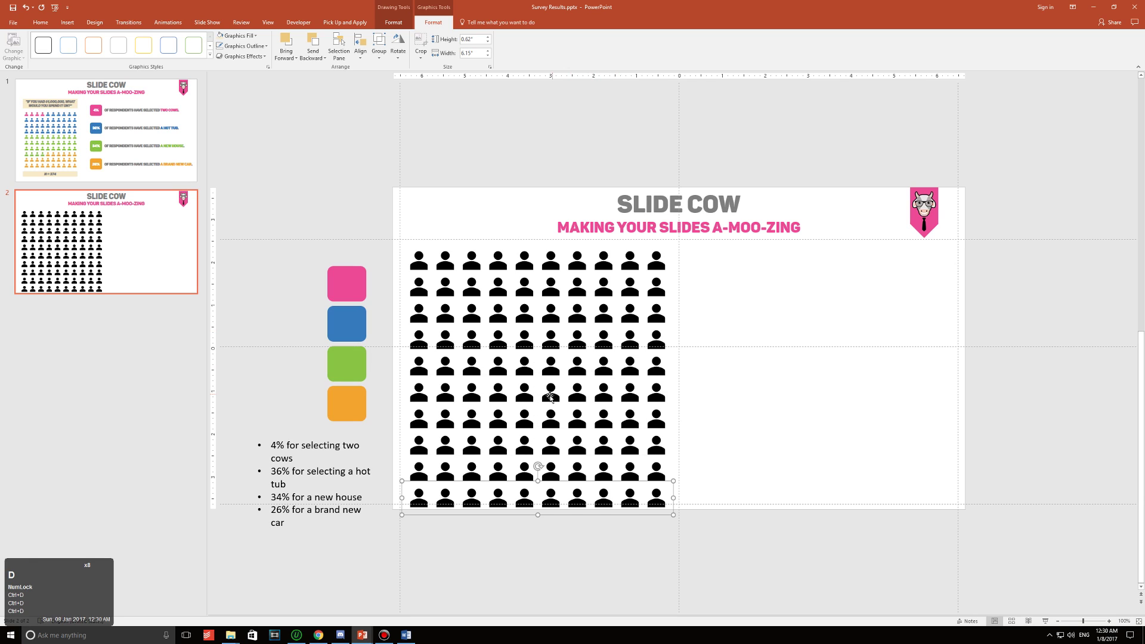
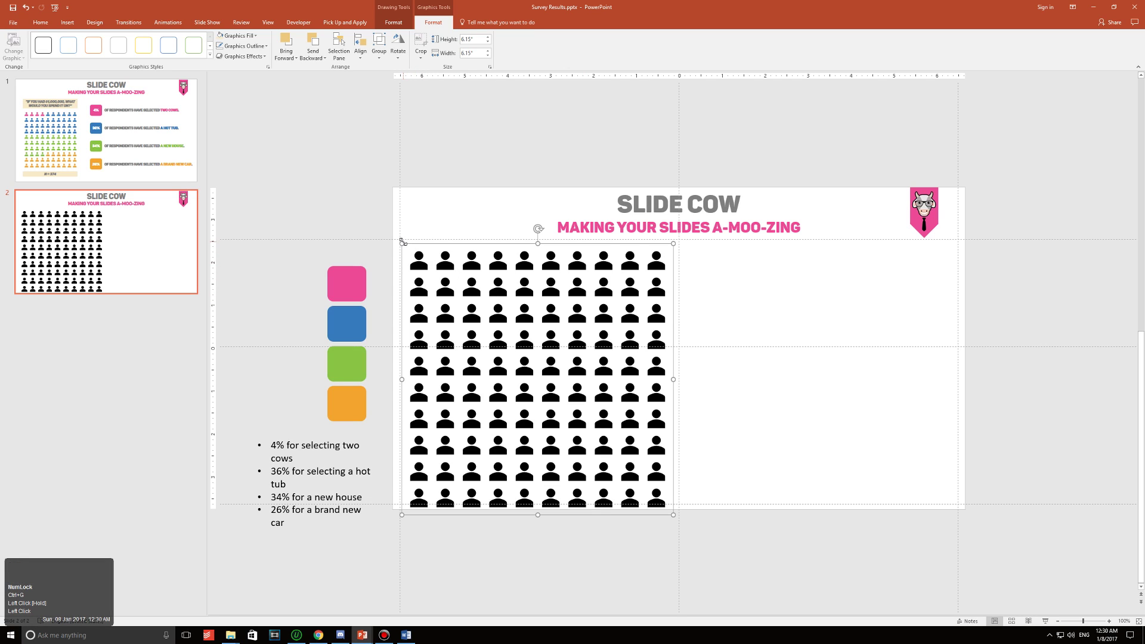
# Drag a corner handle to shrink the 100-icon grid to roughly 5 inches square.
pyautogui.moveTo(929, 203); pyautogui.dragTo(74, 22)
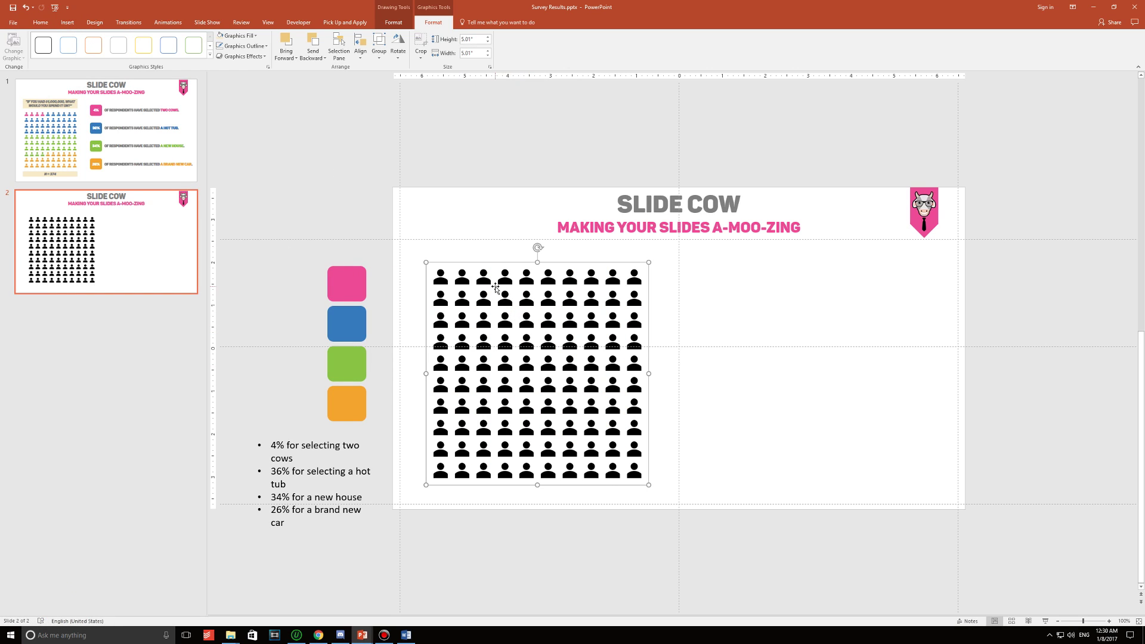
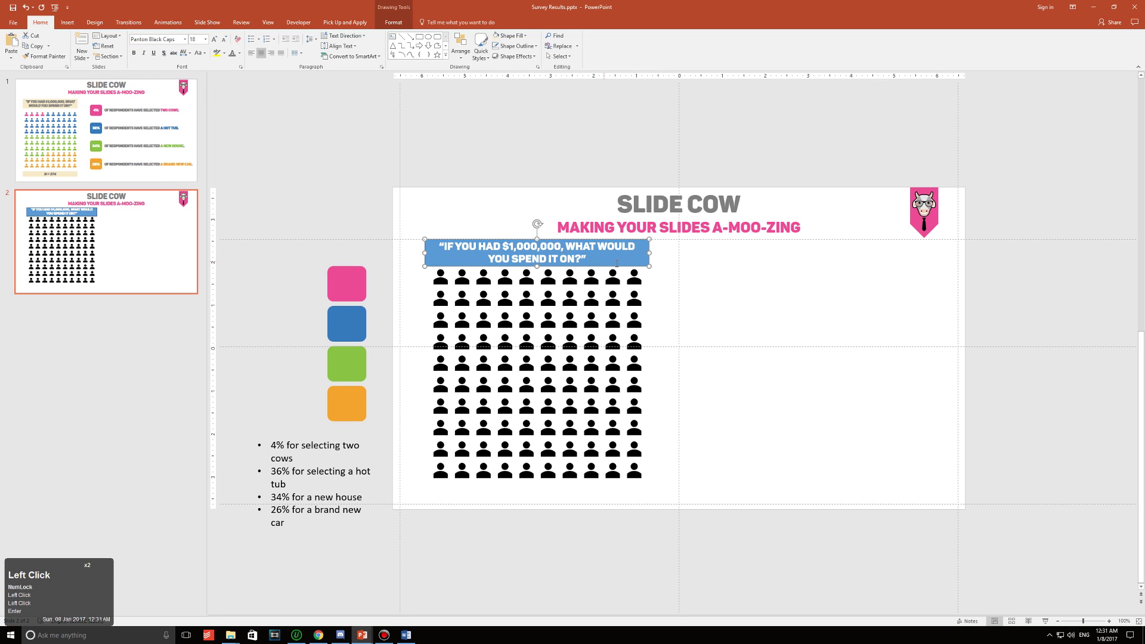
# Give the question banner a beige shape style and dark grey text.
pyautogui.click(930, 204)
pyautogui.click(314, 36)
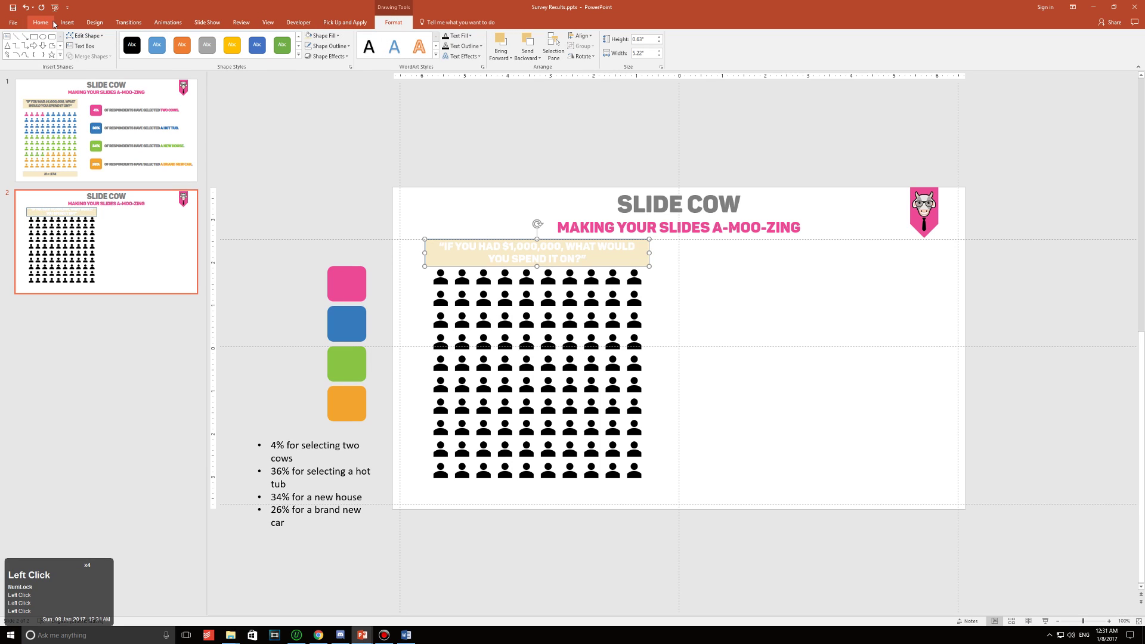
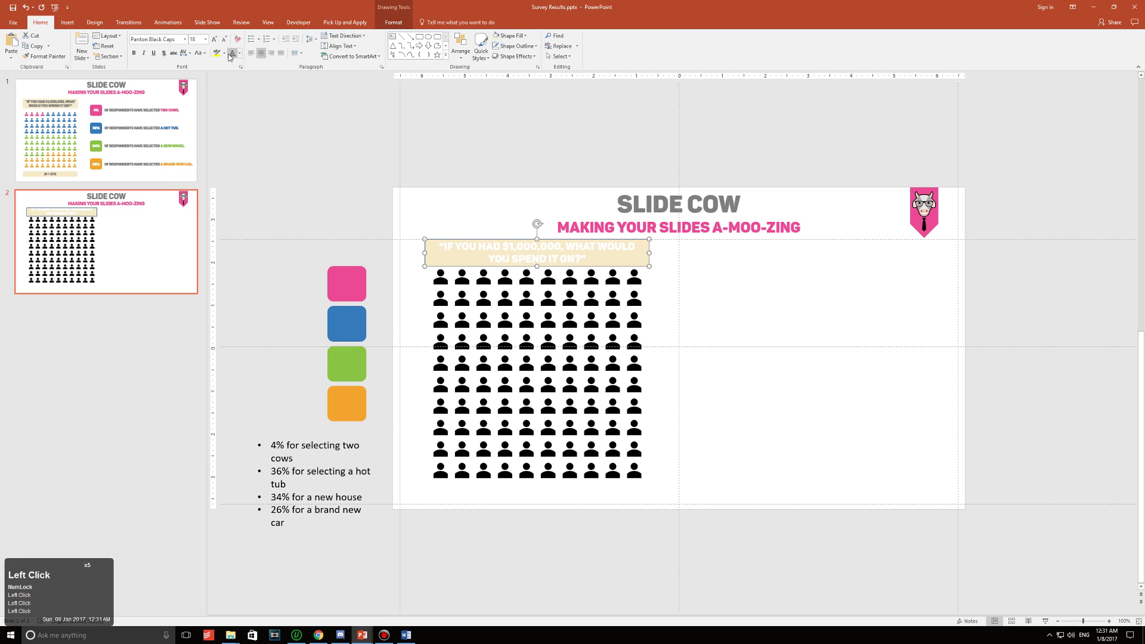
pyautogui.click(232, 54)
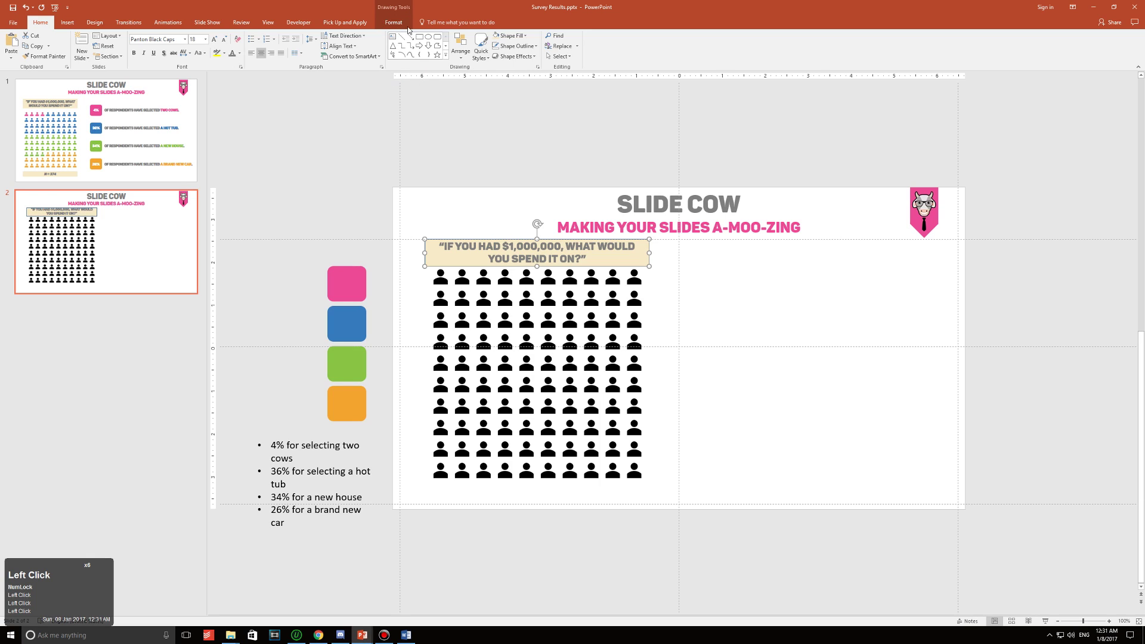
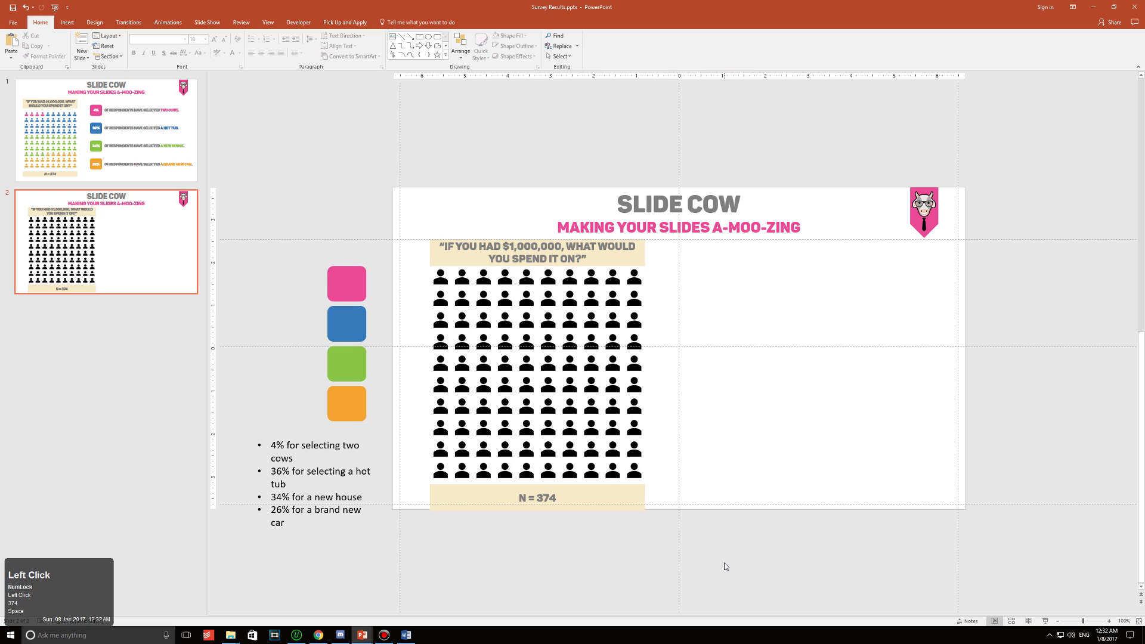
# Select both banners and the grid and centre-align them on each other.
pyautogui.moveTo(723, 559); pyautogui.dragTo(391, 237)
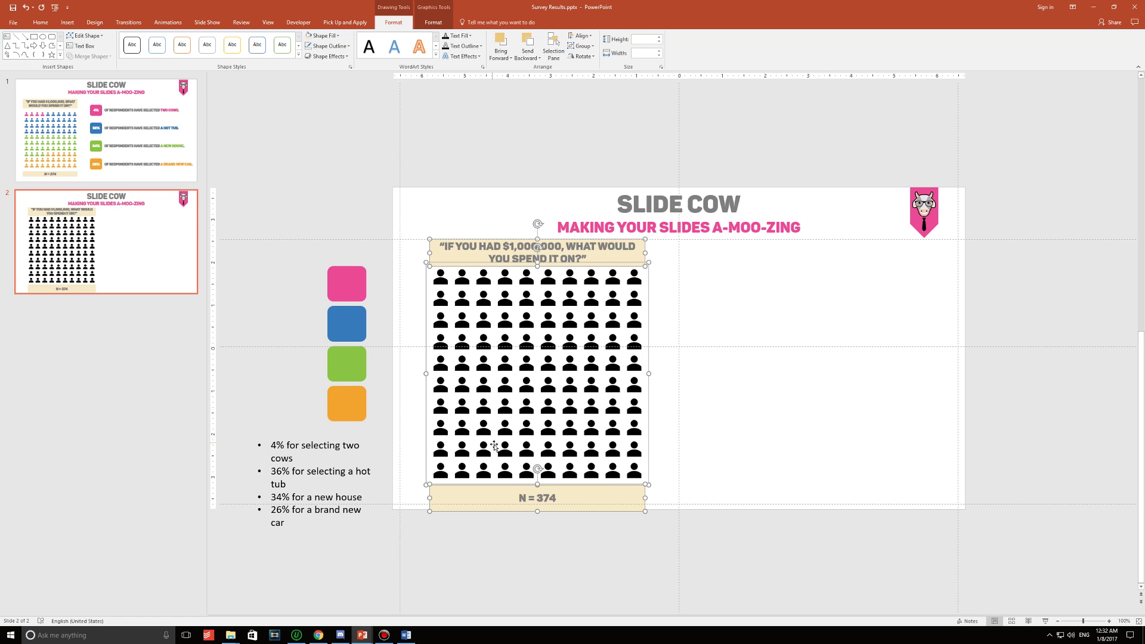
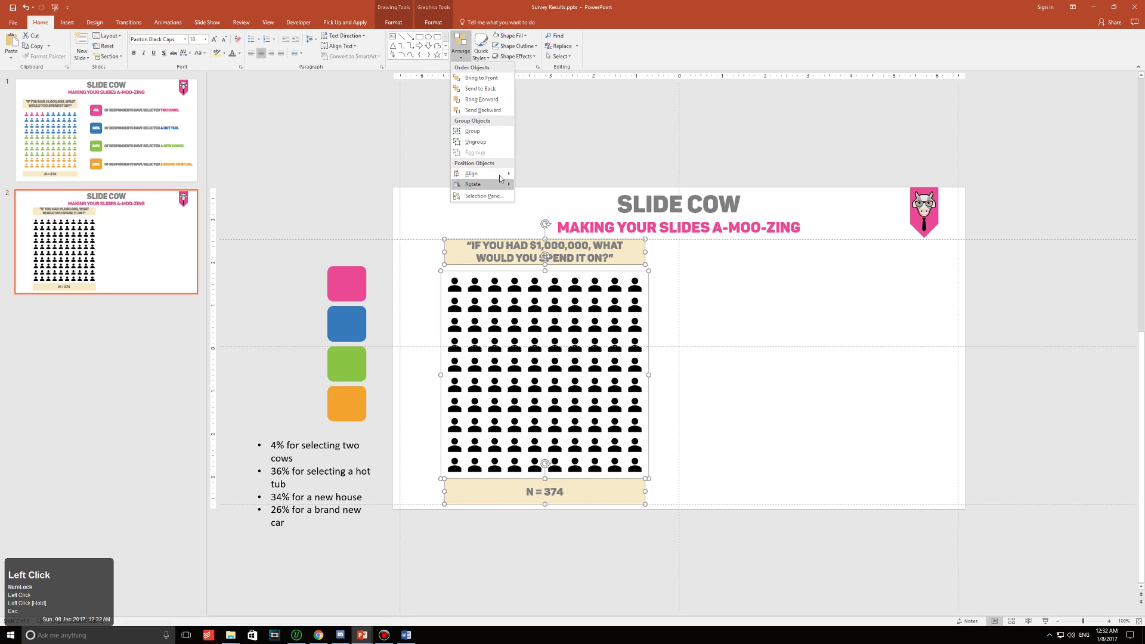
pyautogui.moveTo(497, 176); pyautogui.dragTo(588, 252)
pyautogui.click(587, 253)
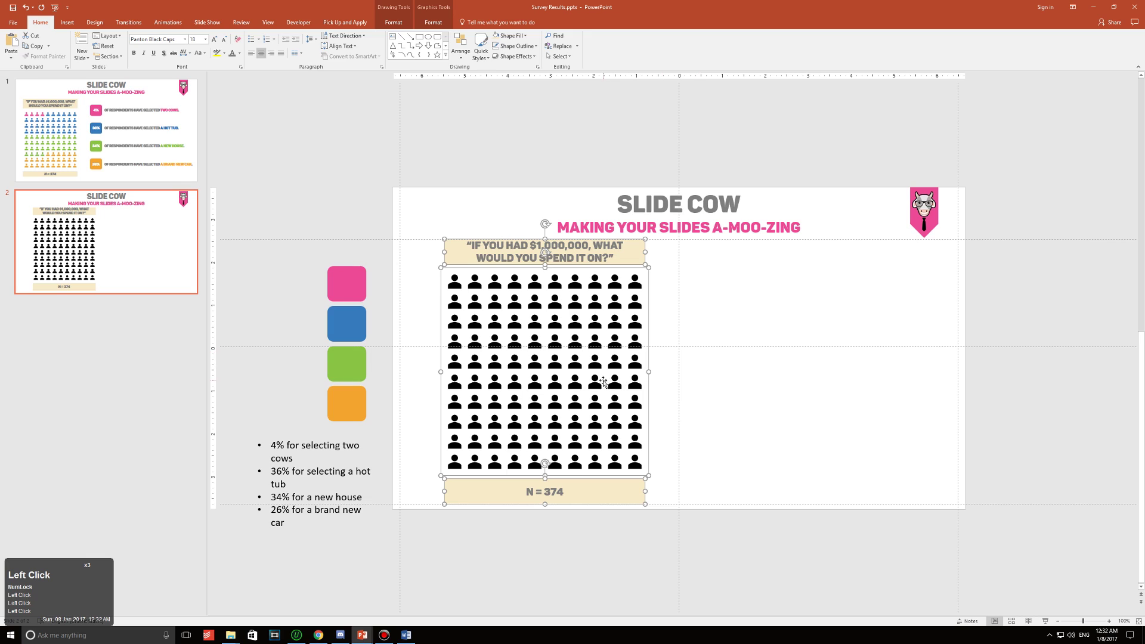
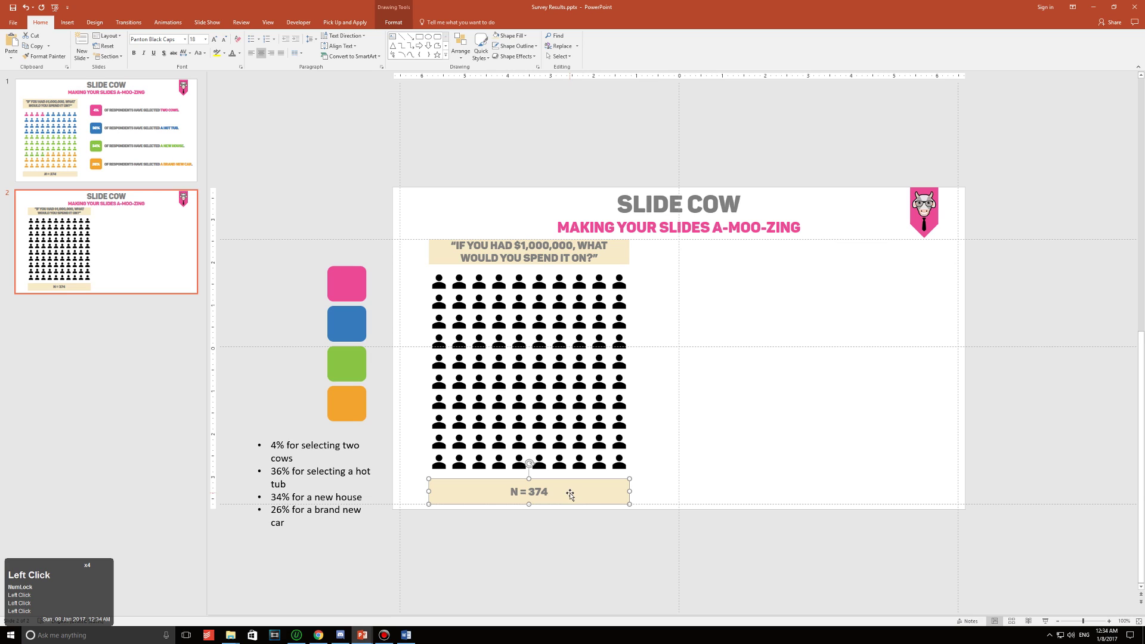
# Choose Panton Black Italic Caps for the N = 374 label from the font list.
pyautogui.click(186, 38)
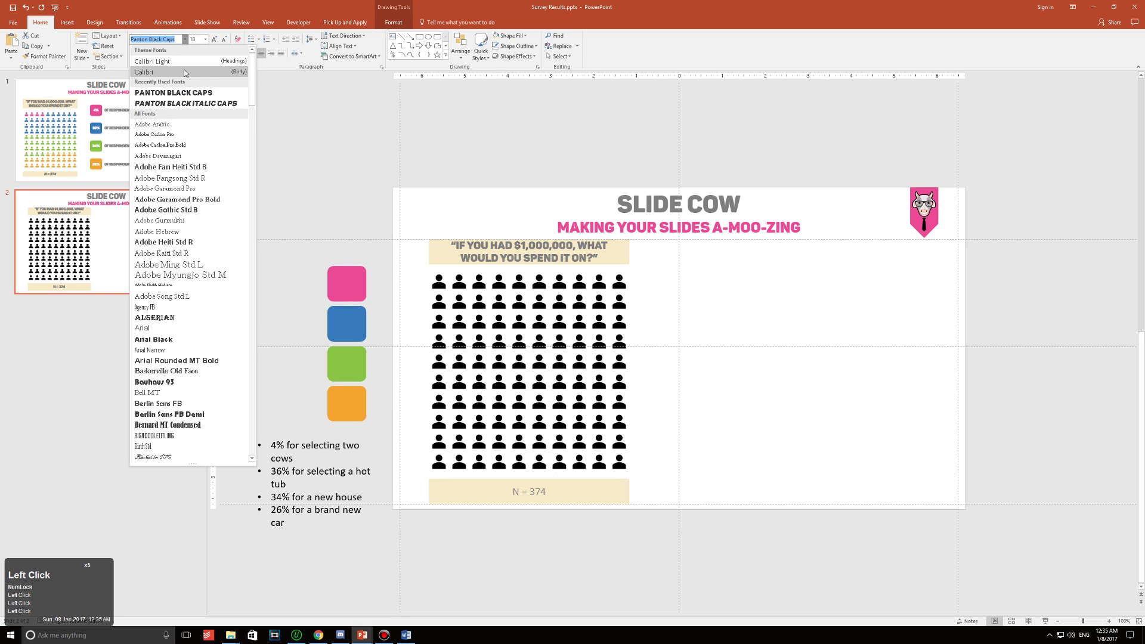
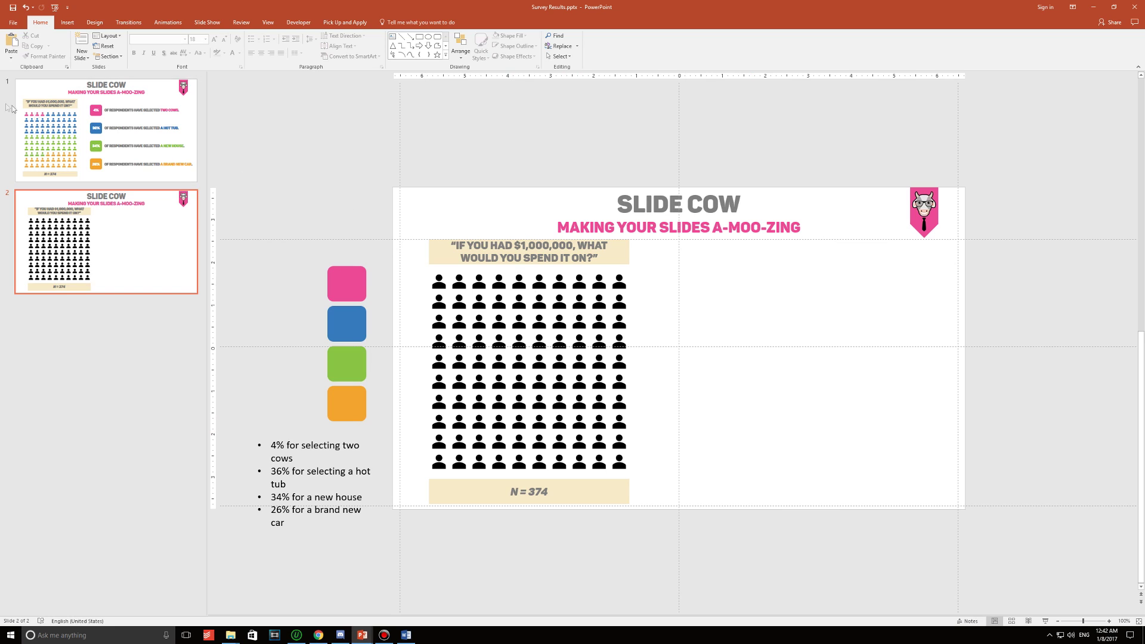
# View the finished infographic on slide 1 as a reference for the blue square.
pyautogui.click(119, 126)
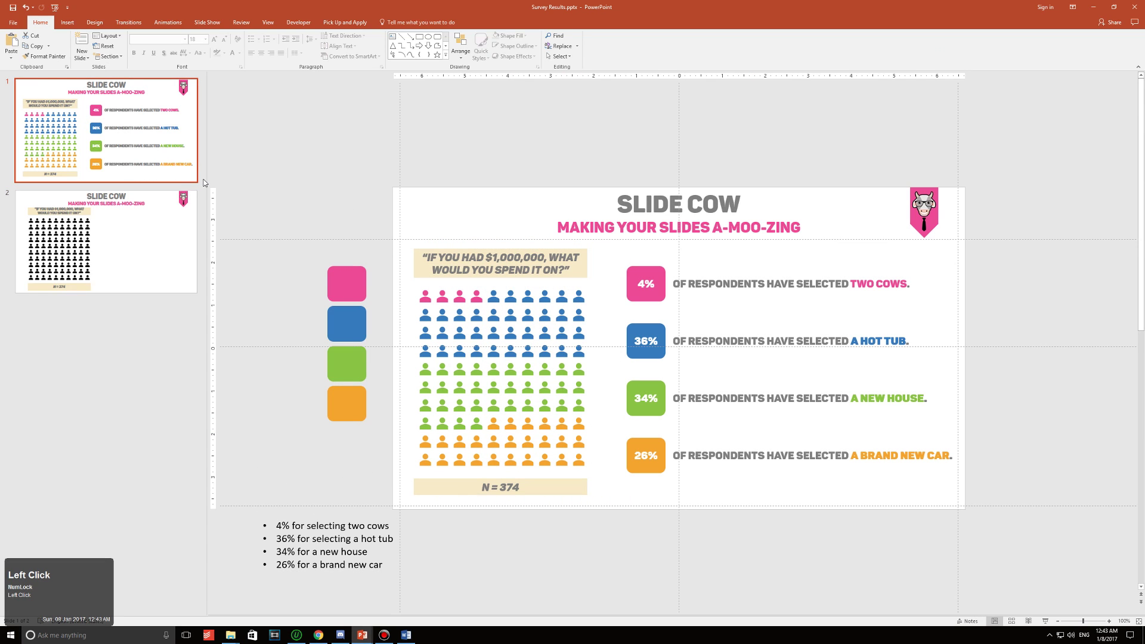
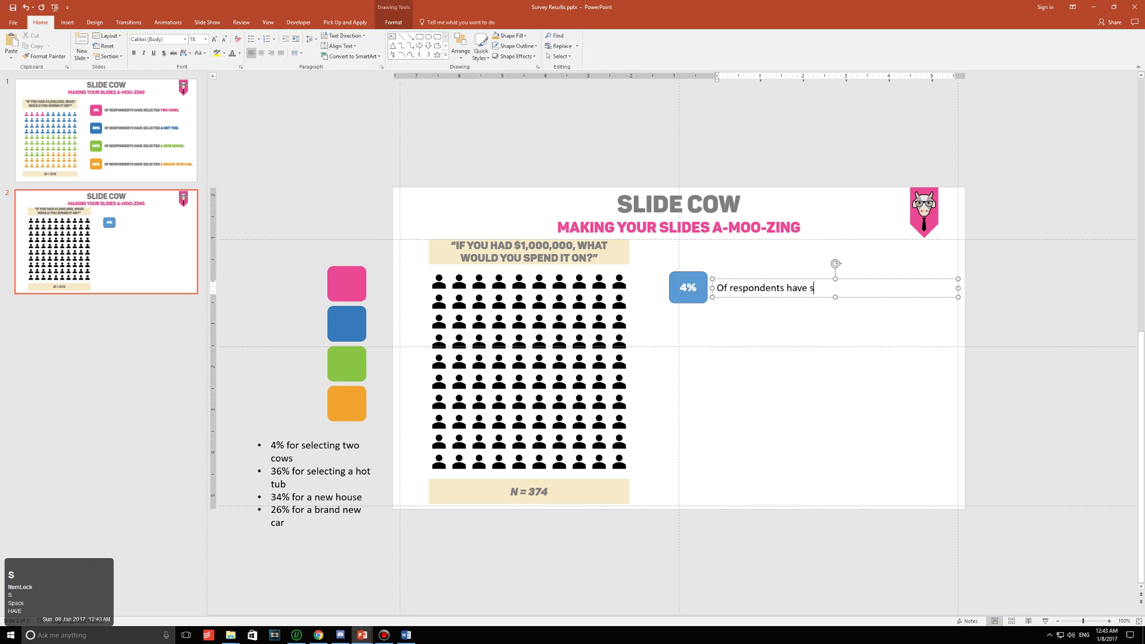
# Finish the 'Of respondents have selected two cows.' label and set it in Panton Black Caps.
pyautogui.write('ted')
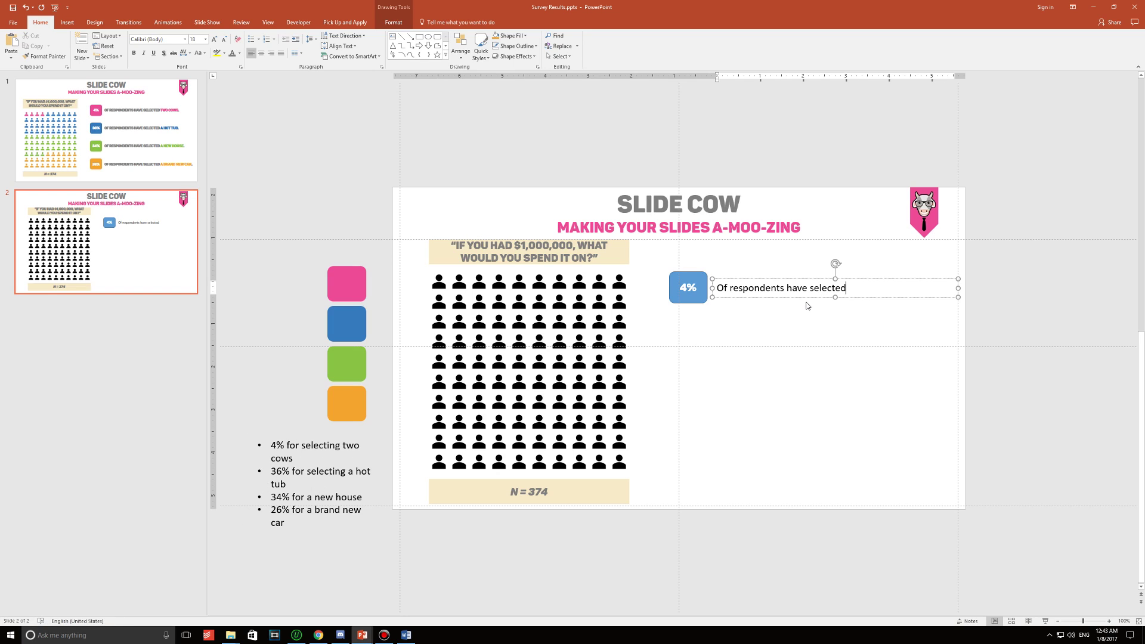
pyautogui.write('SELCTED')
pyautogui.press('space')
pyautogui.press('space')
pyautogui.write('s')
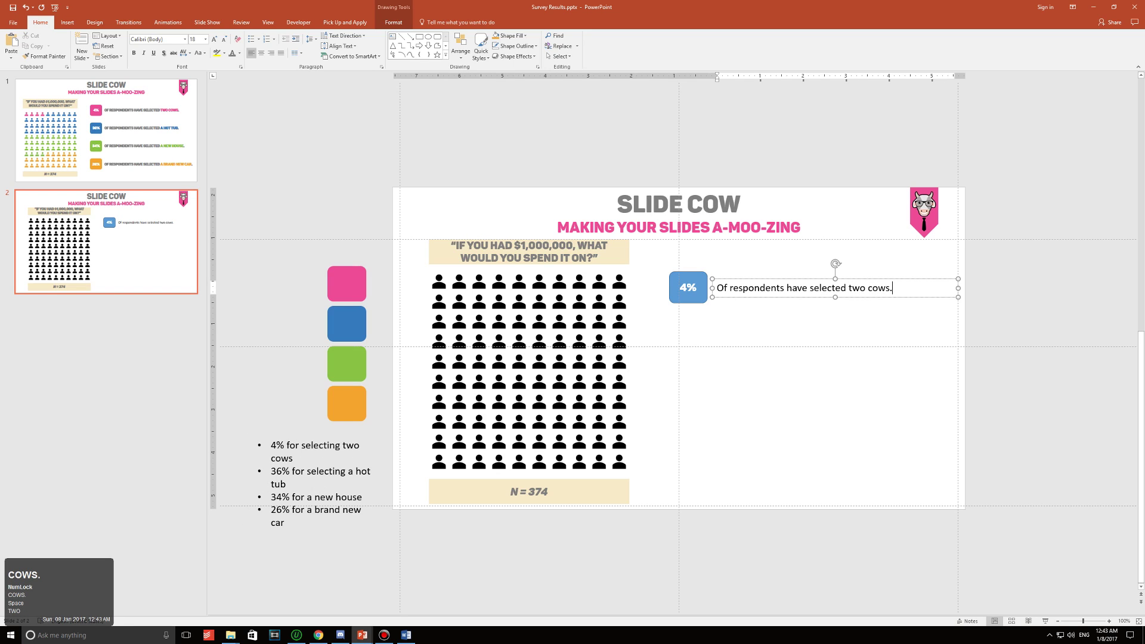
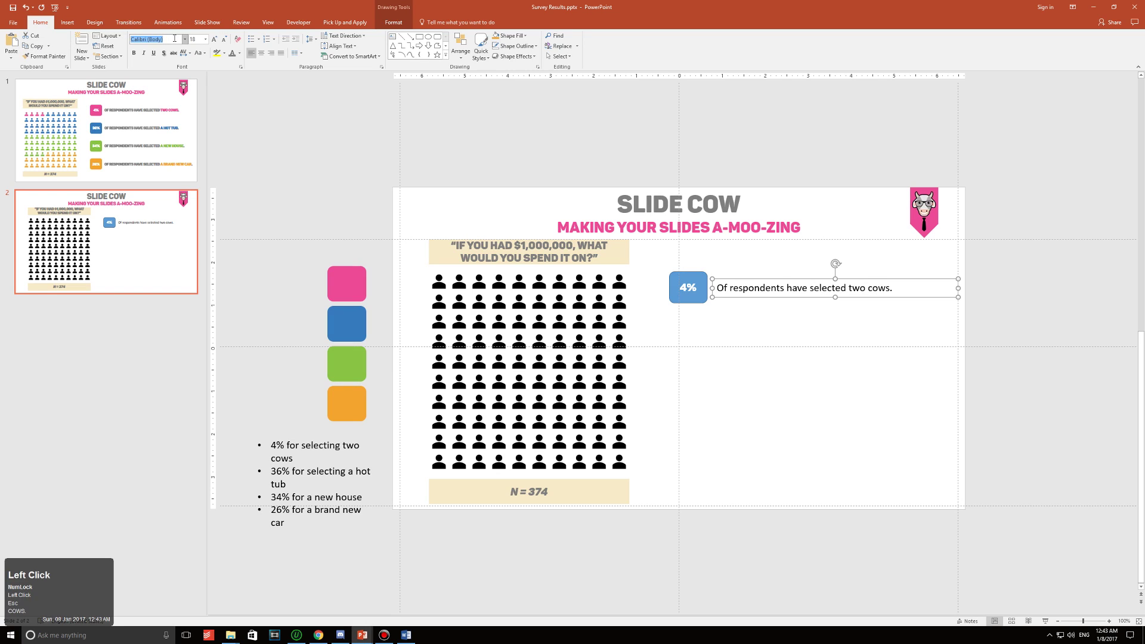
pyautogui.write('an')
pyautogui.press('Return')
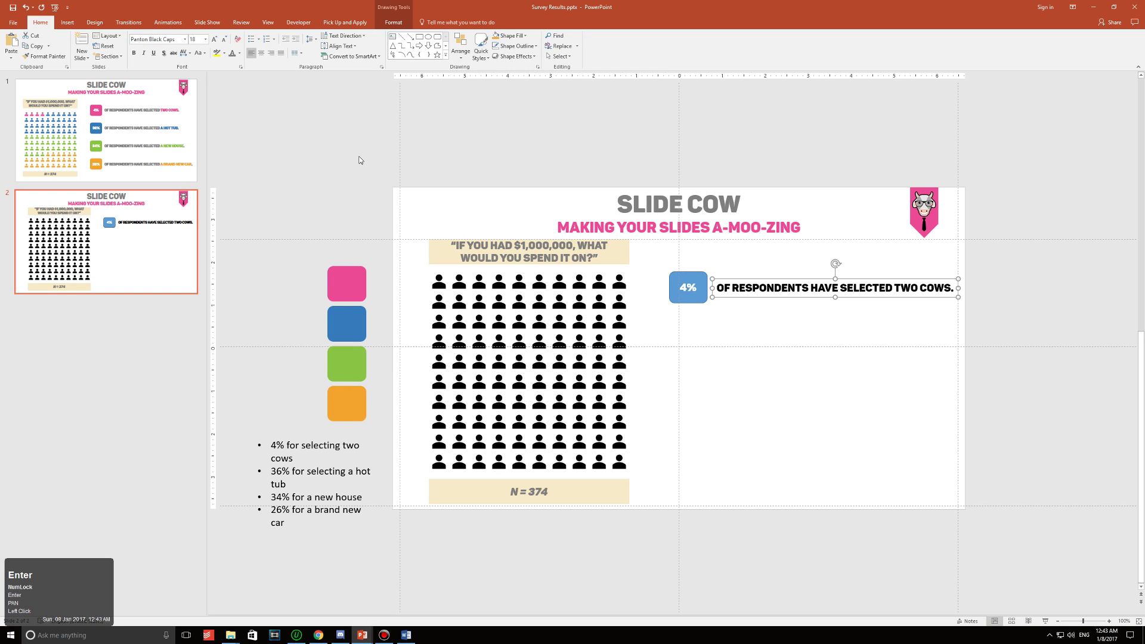
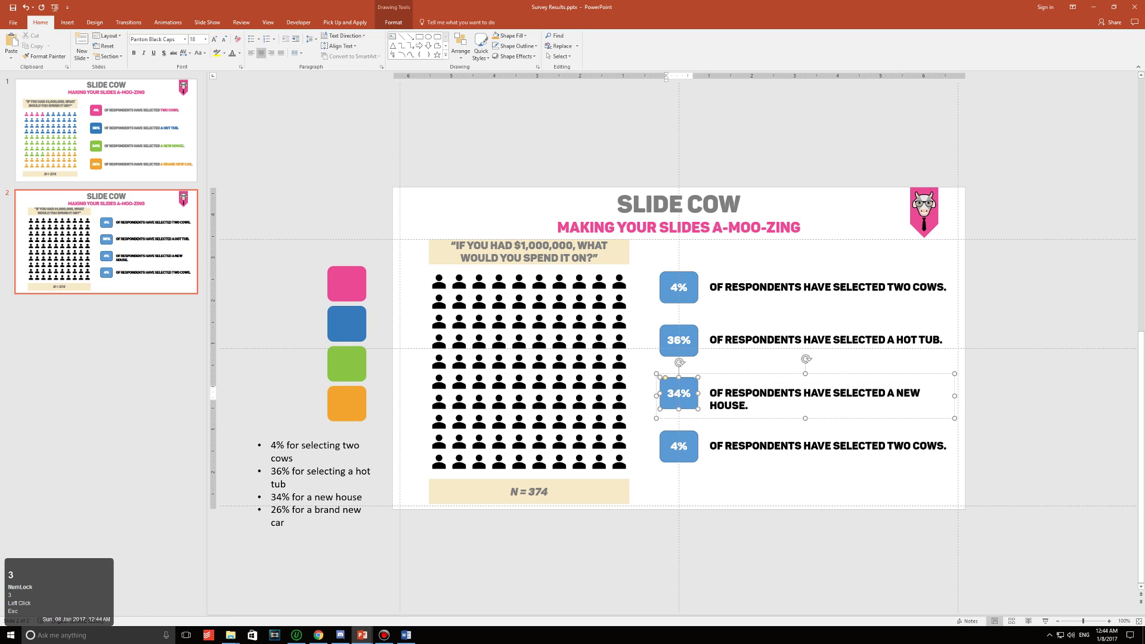
# Change the fourth row's percentage to 26 and finish its brand new car label.
pyautogui.press('Delete')
pyautogui.write('26')
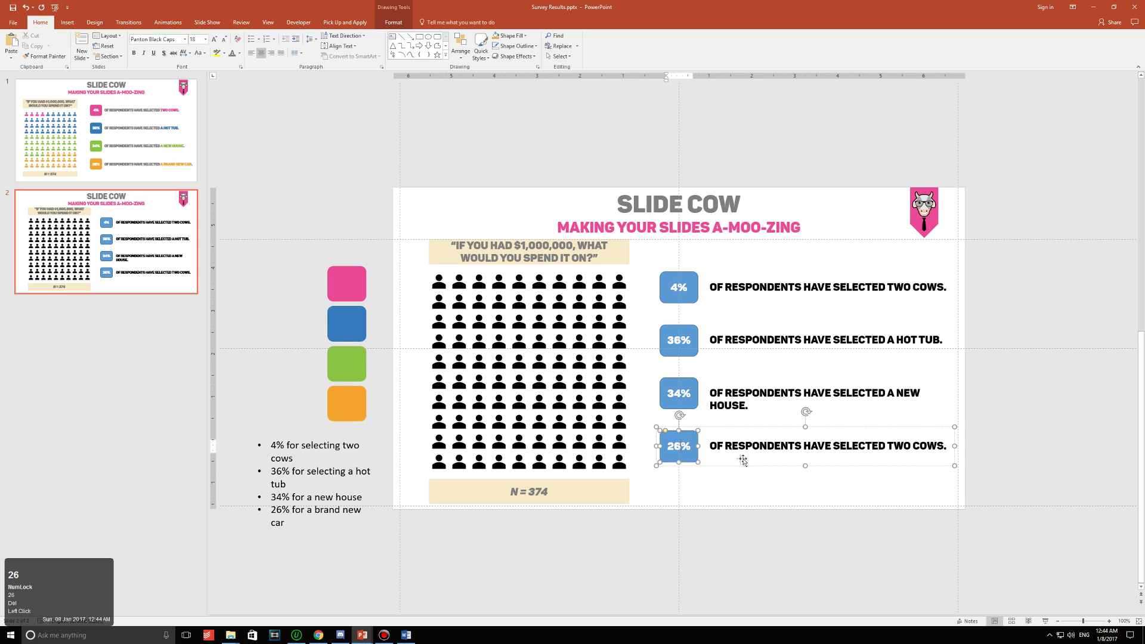
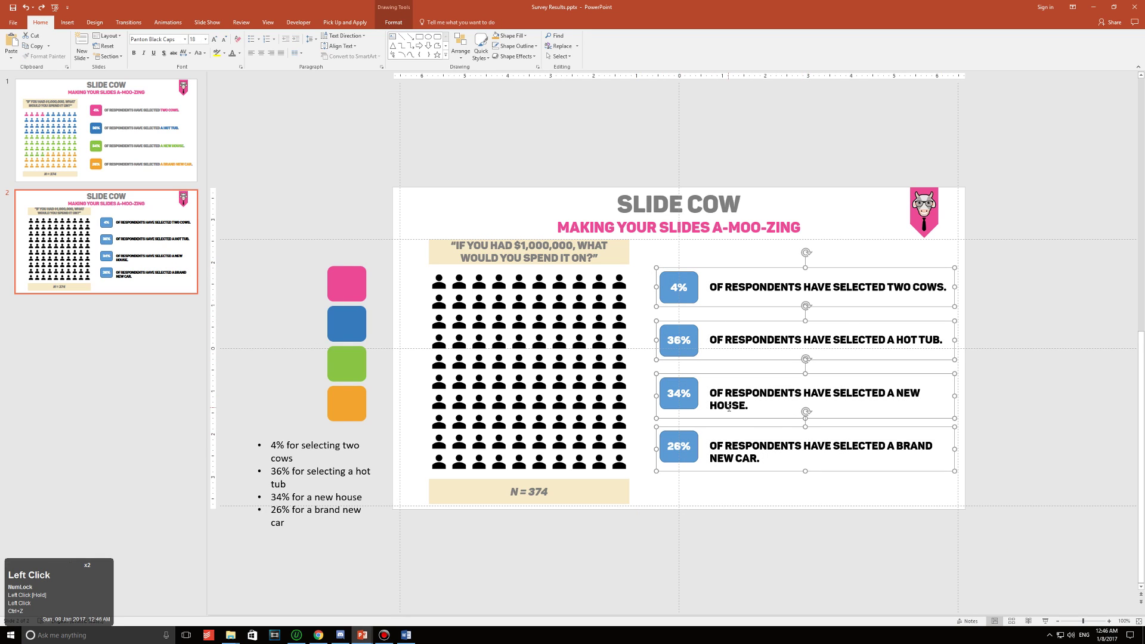
pyautogui.press('ctrl+shift+g')
pyautogui.press('Escape')
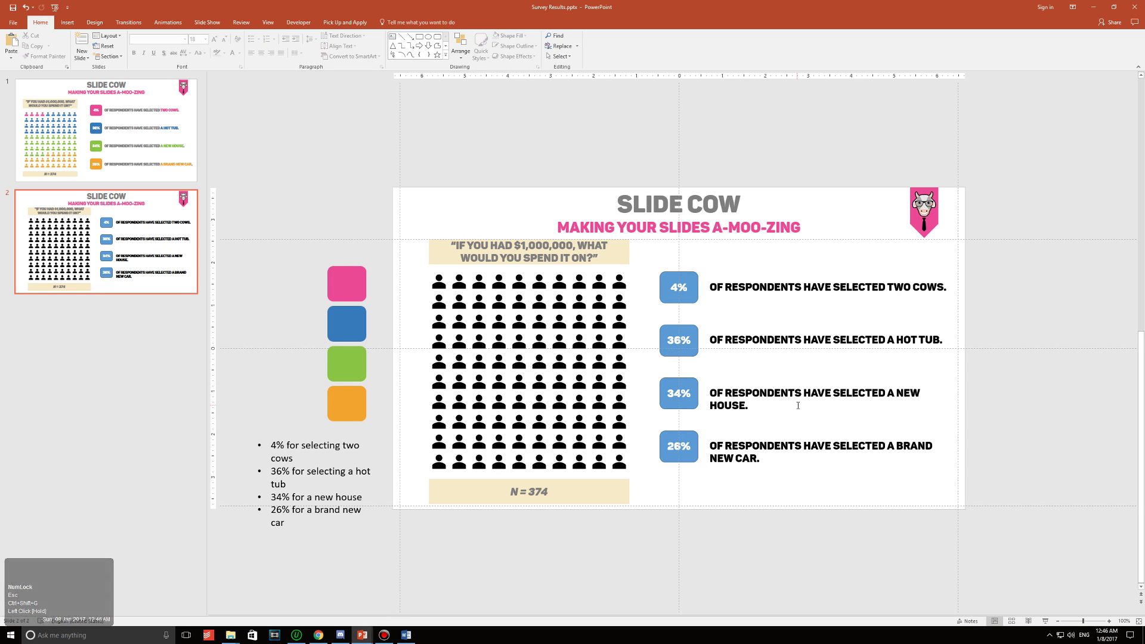
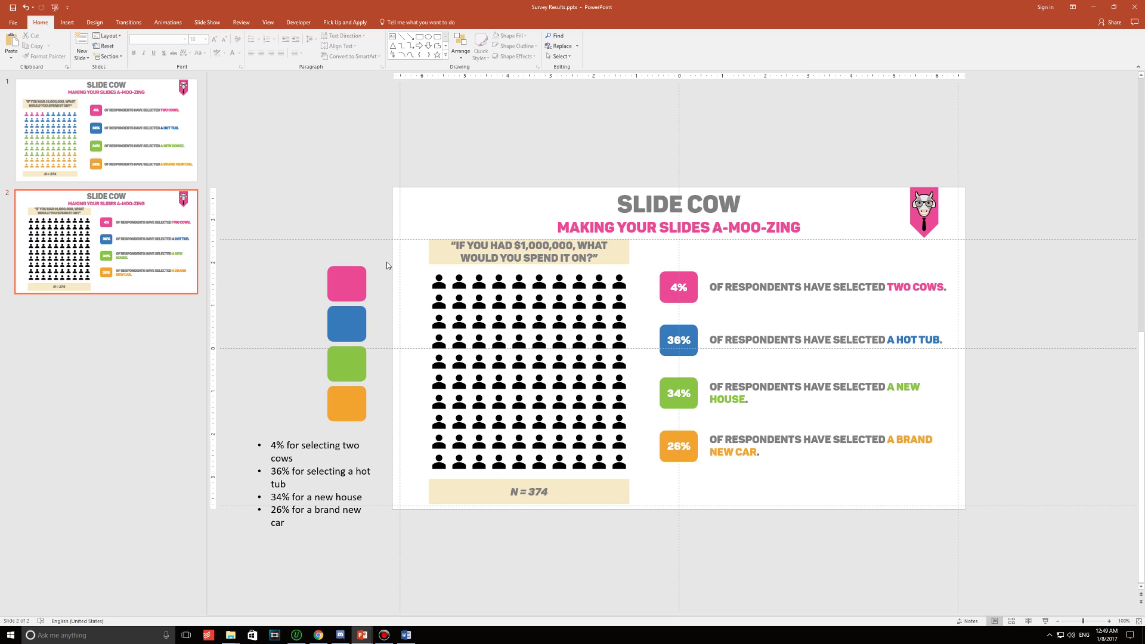
# Select the first four people in the top row and fill them pink.
pyautogui.moveTo(386, 264); pyautogui.dragTo(60, 23)
pyautogui.moveTo(60, 23); pyautogui.dragTo(289, 53)
pyautogui.click(289, 52)
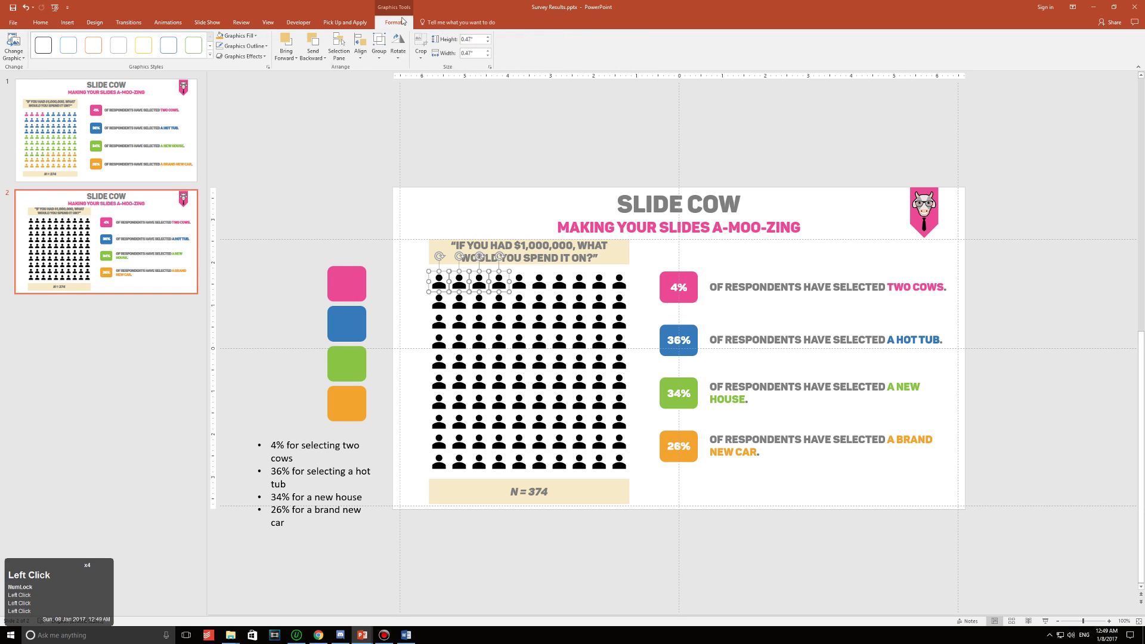
pyautogui.click(403, 23)
pyautogui.click(255, 37)
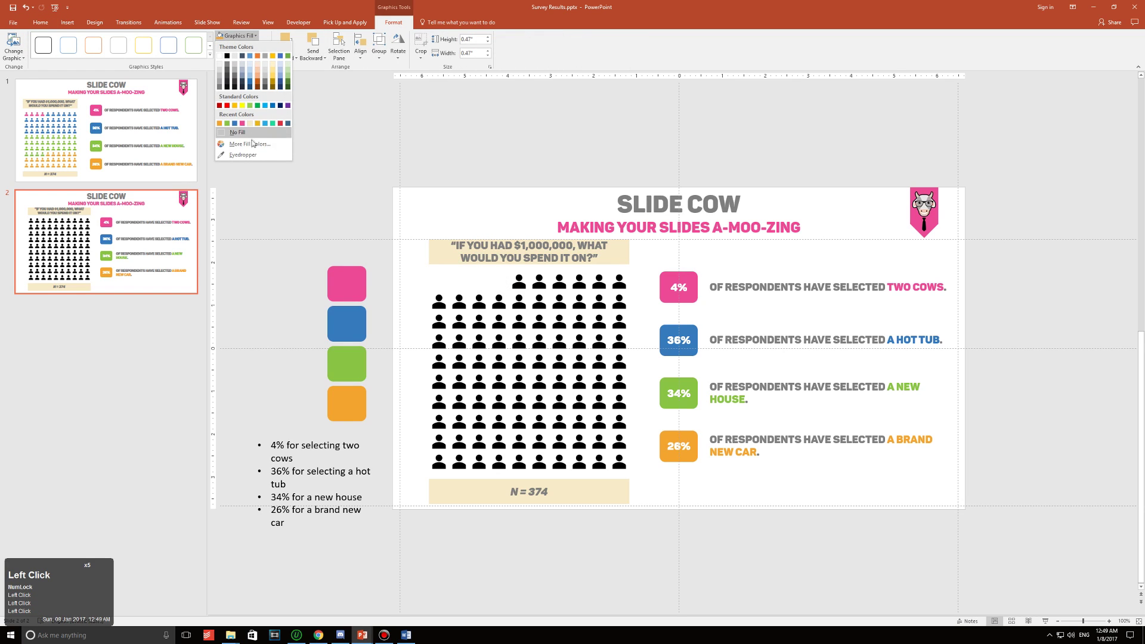
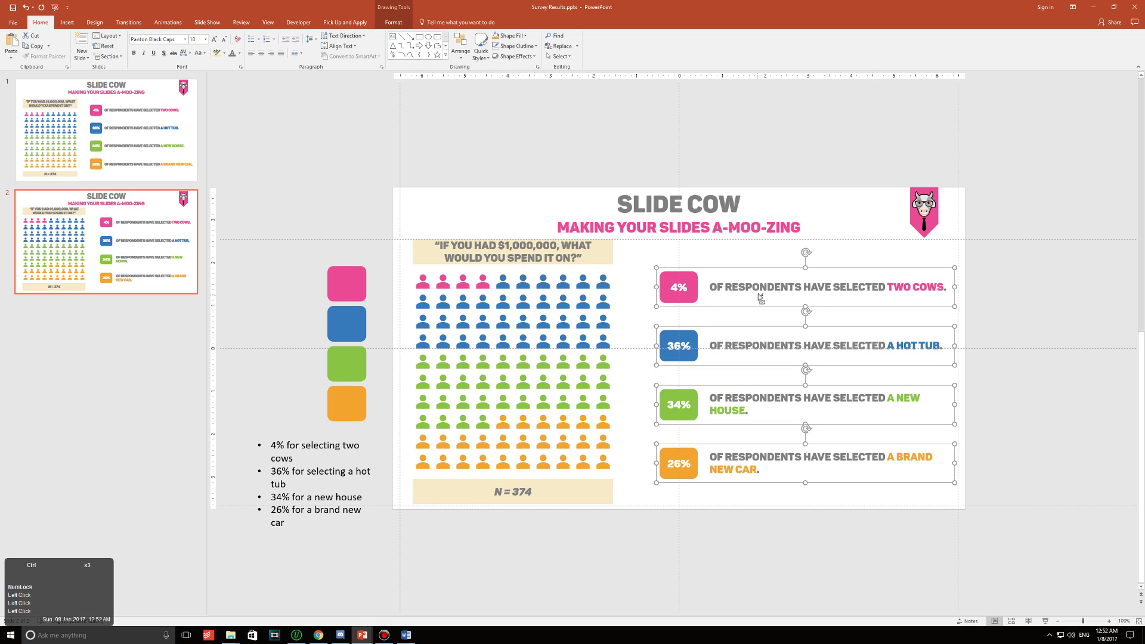
# Group the percentage boxes and align the group with the person grid via Arrange > Align.
pyautogui.press('ctrl+g')
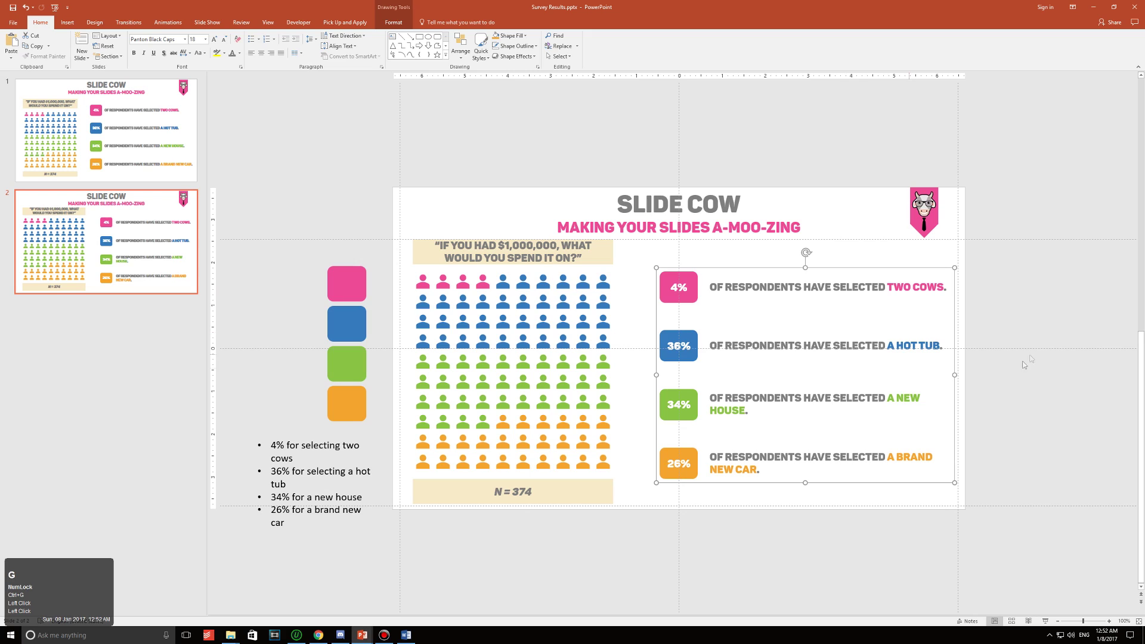
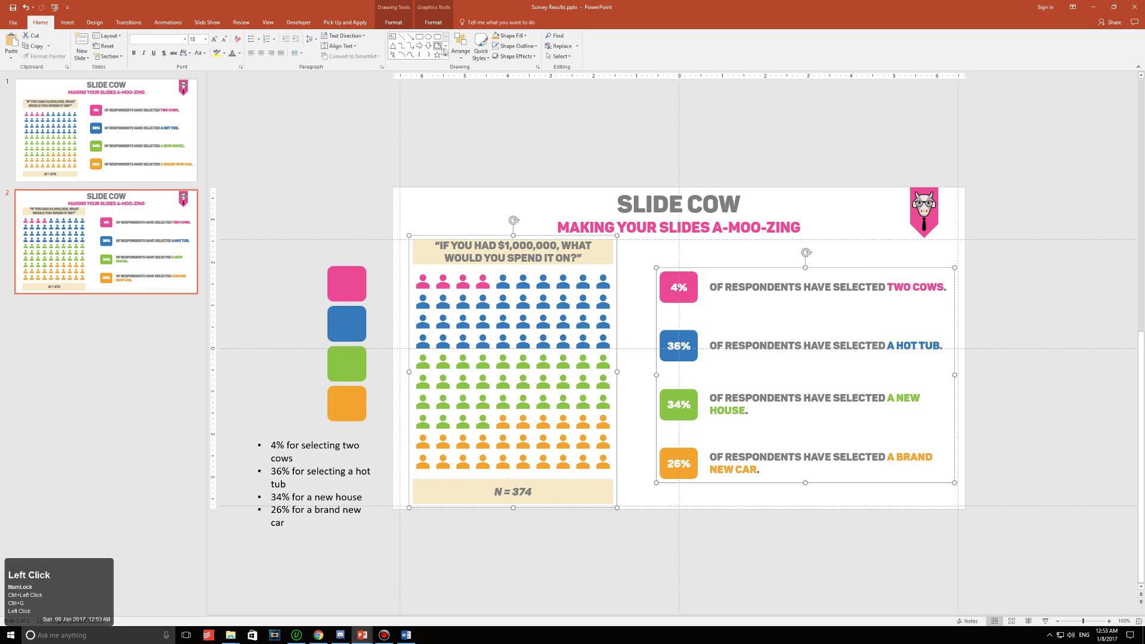
pyautogui.click(461, 47)
pyautogui.doubleClick(497, 175)
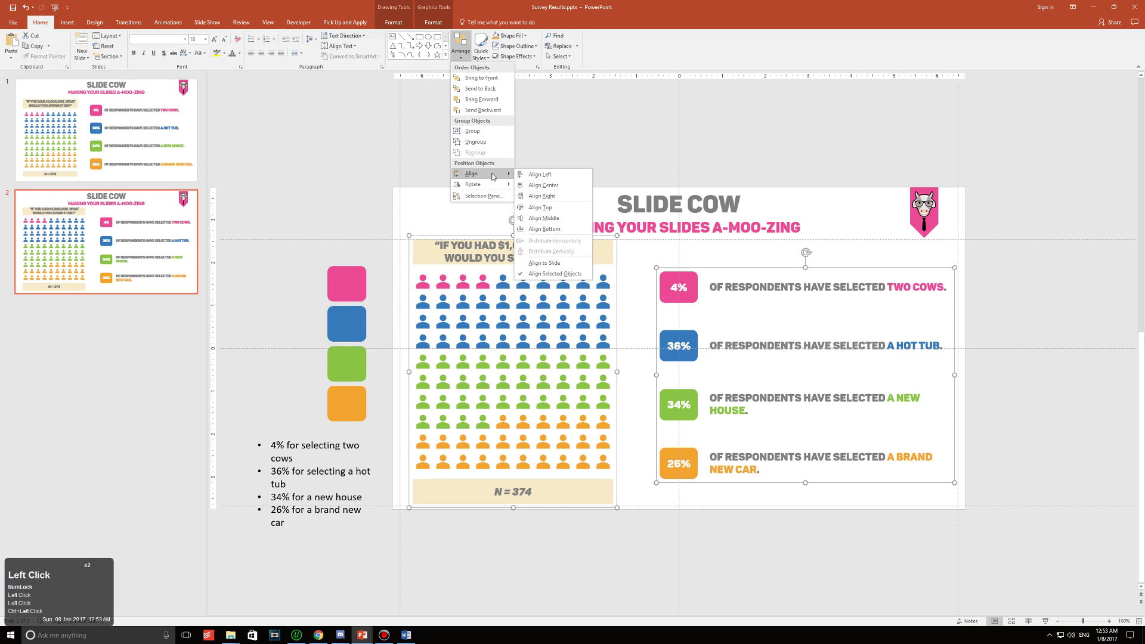
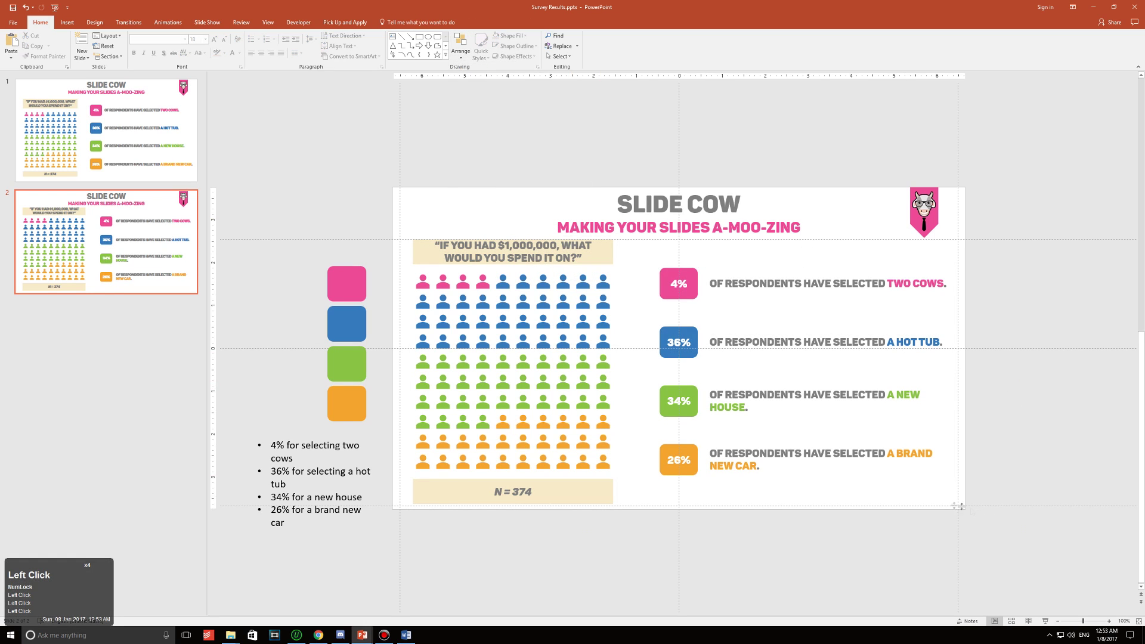
pyautogui.click(919, 508)
pyautogui.scroll(-3)
pyautogui.scroll(3)
pyautogui.scroll(-3)
pyautogui.click(335, 262)
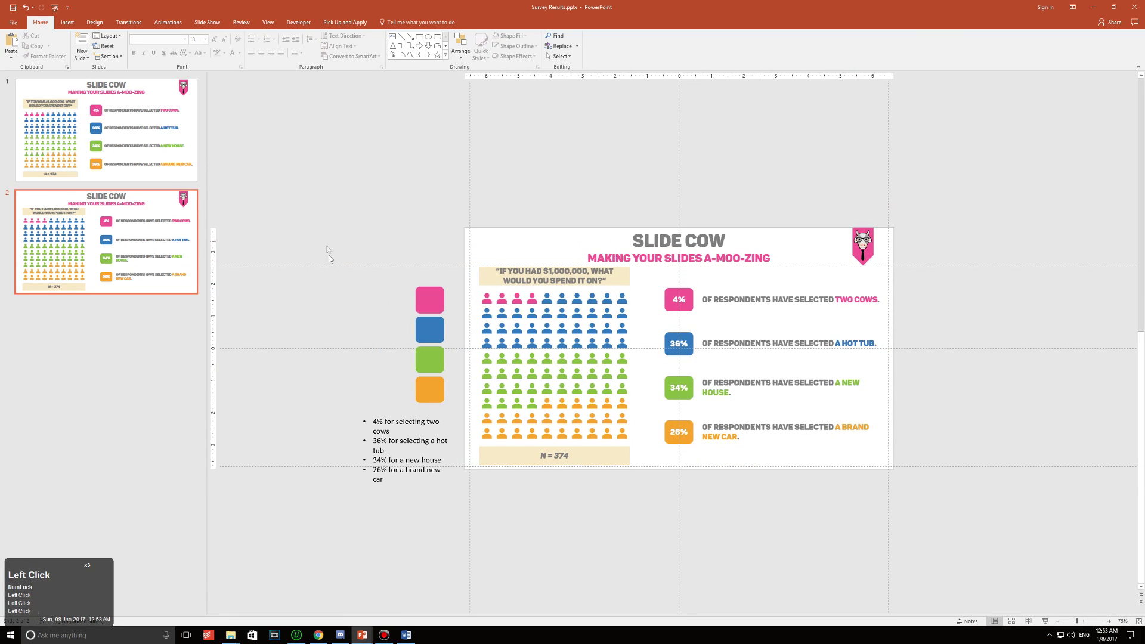
pyautogui.click(467, 548)
pyautogui.press('Delete')
pyautogui.scroll(3)
pyautogui.scroll(3)
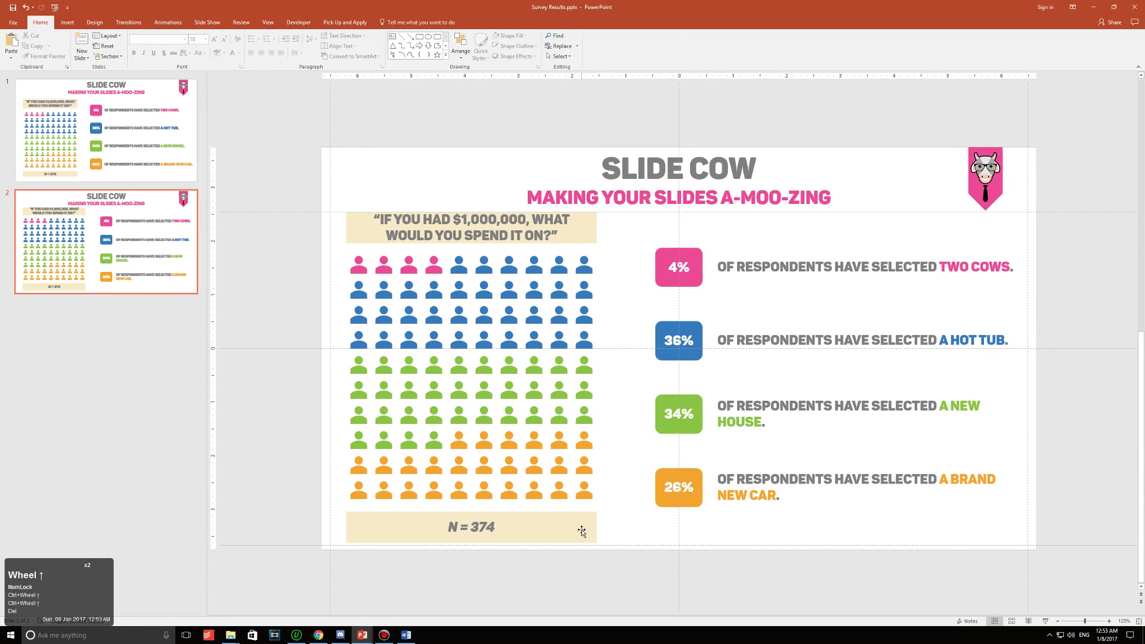